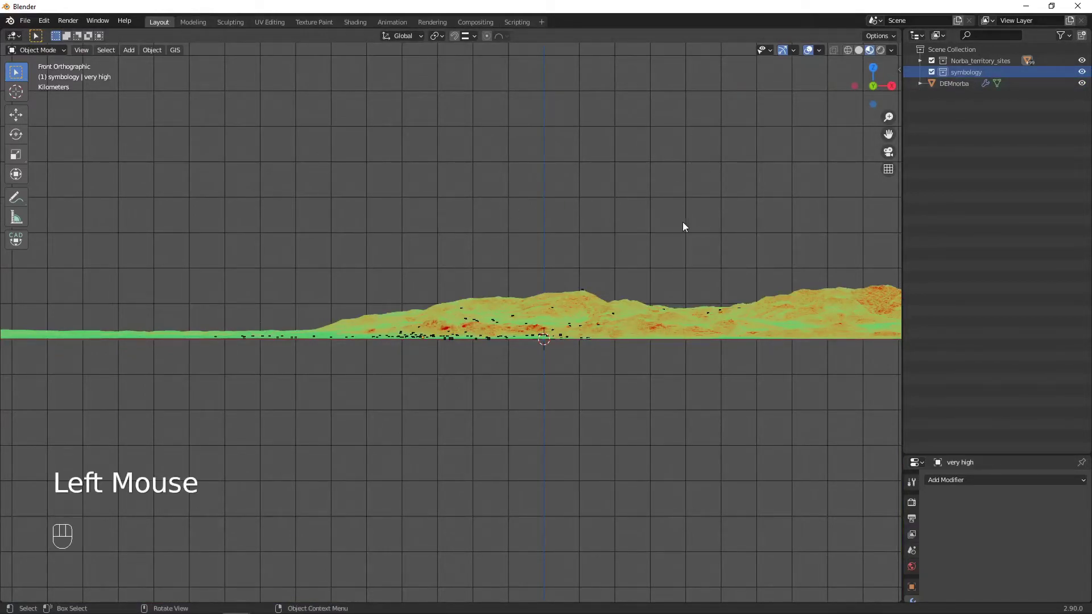
- Place the 3D cursor above the terrain where the new symbol object will appear
drag(577, 248, 573, 273)
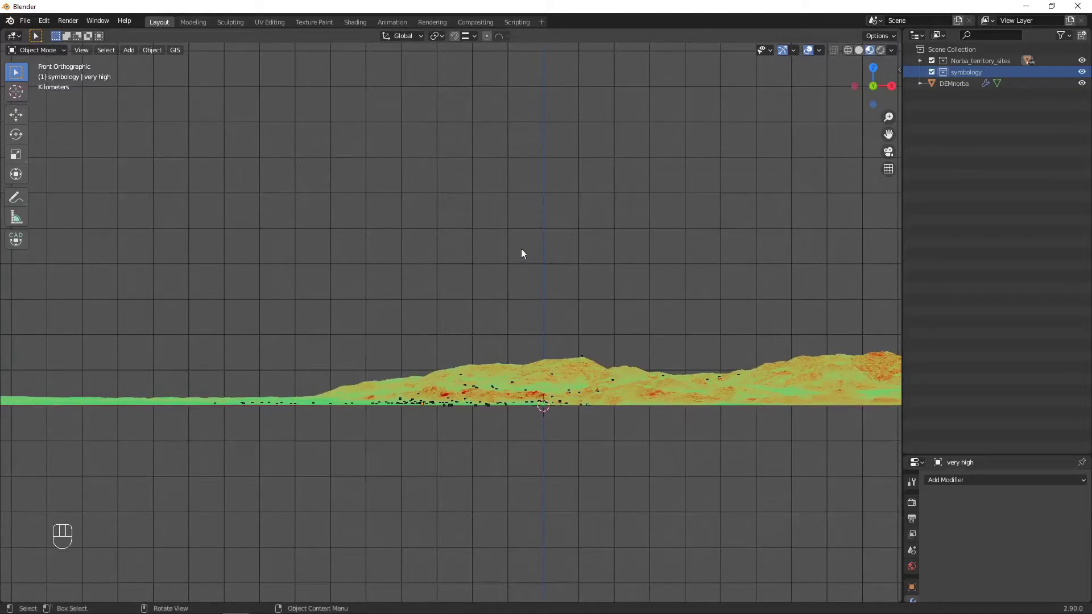
right_click(519, 229)
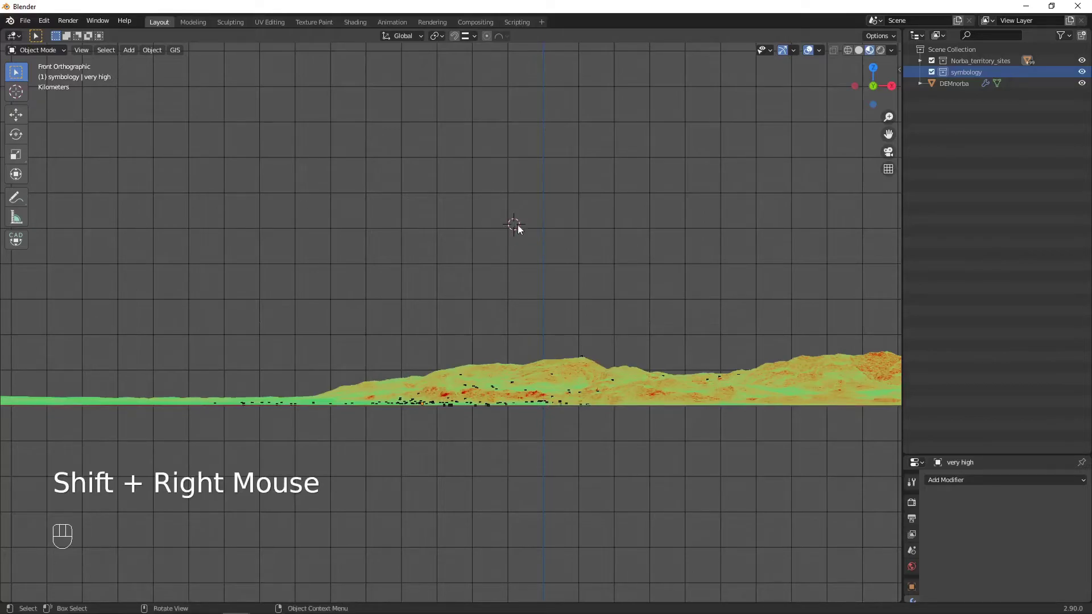
scroll(up, 3)
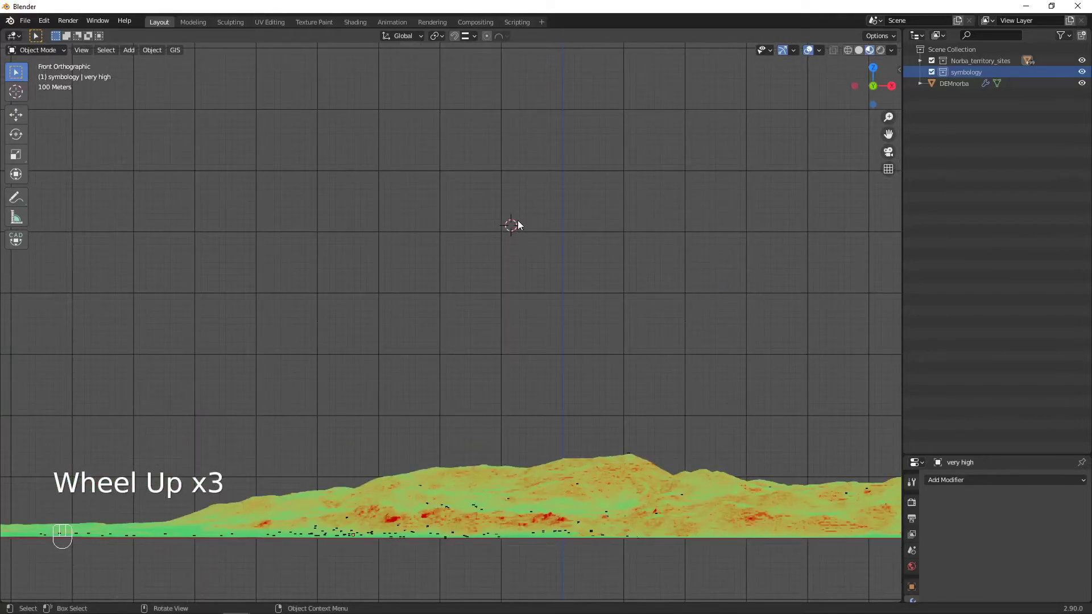
- Add a cube to the symbology collection and stretch it along Z into a tall block
key(shift+a)
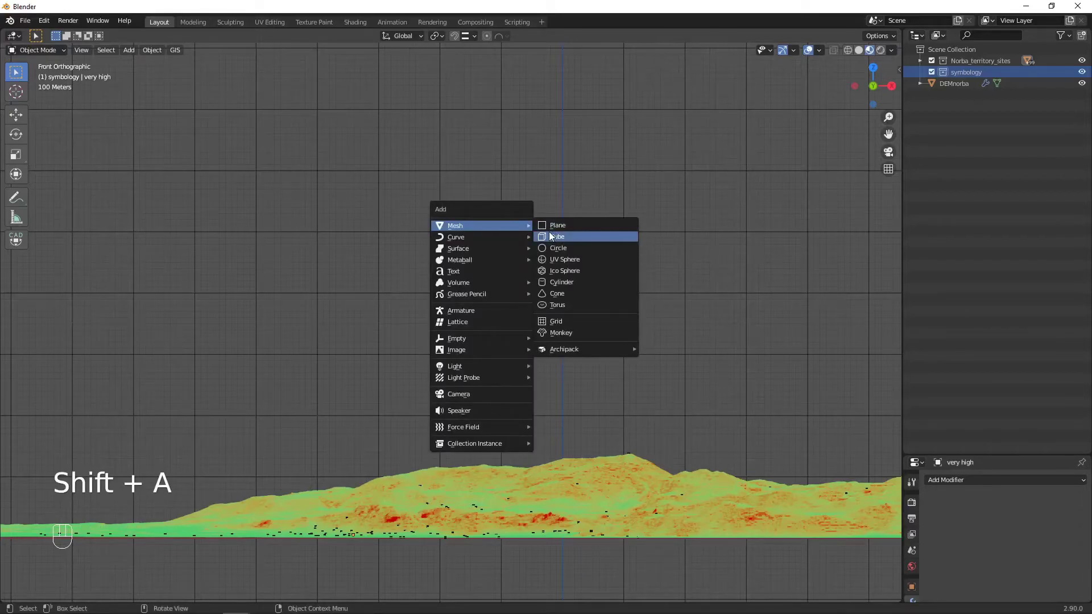
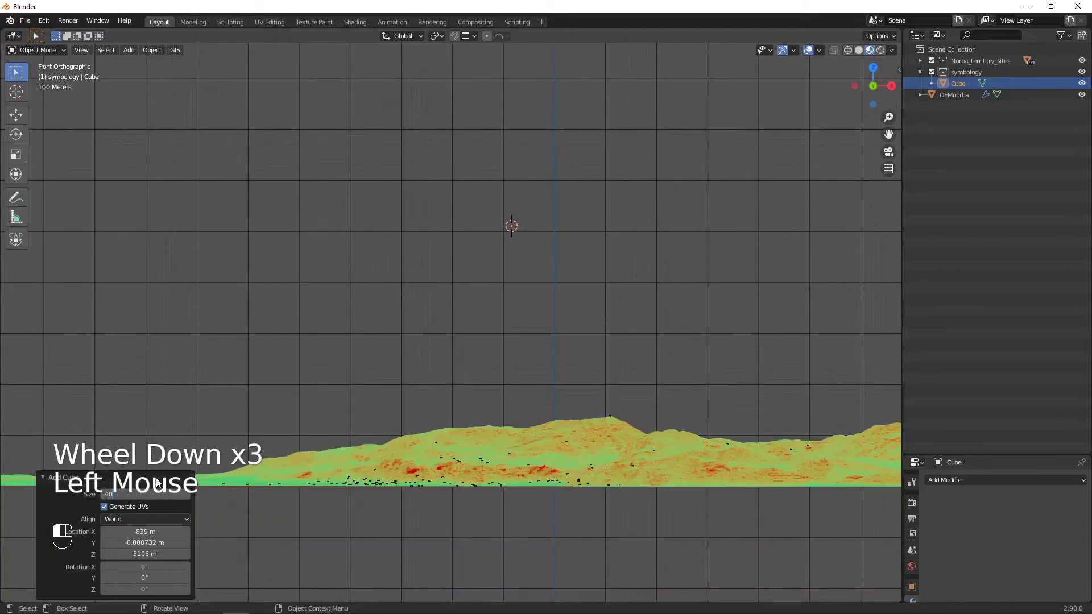
drag(605, 362, 505, 236)
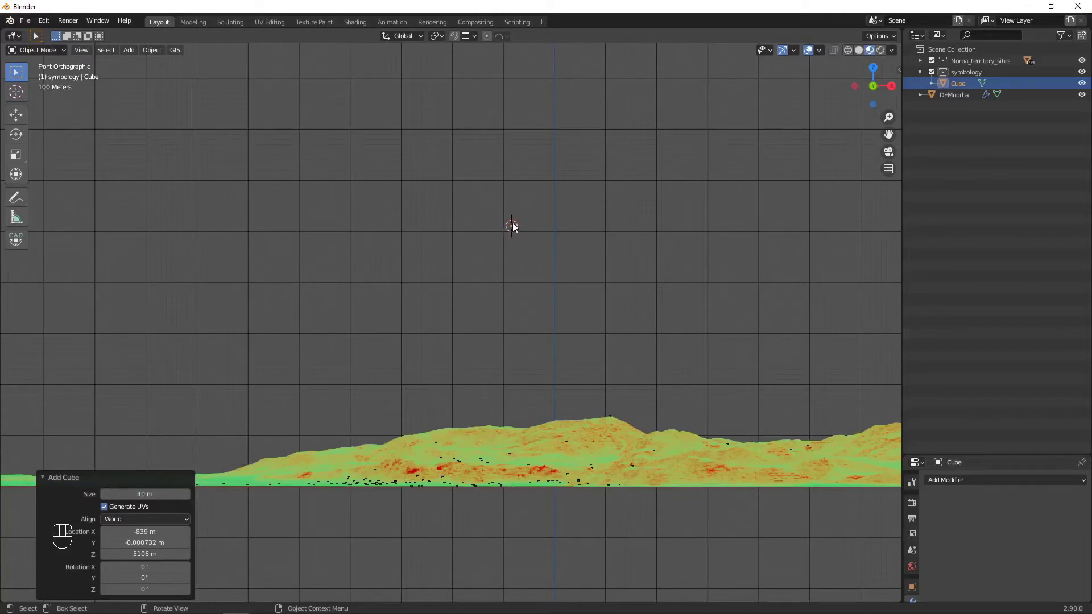
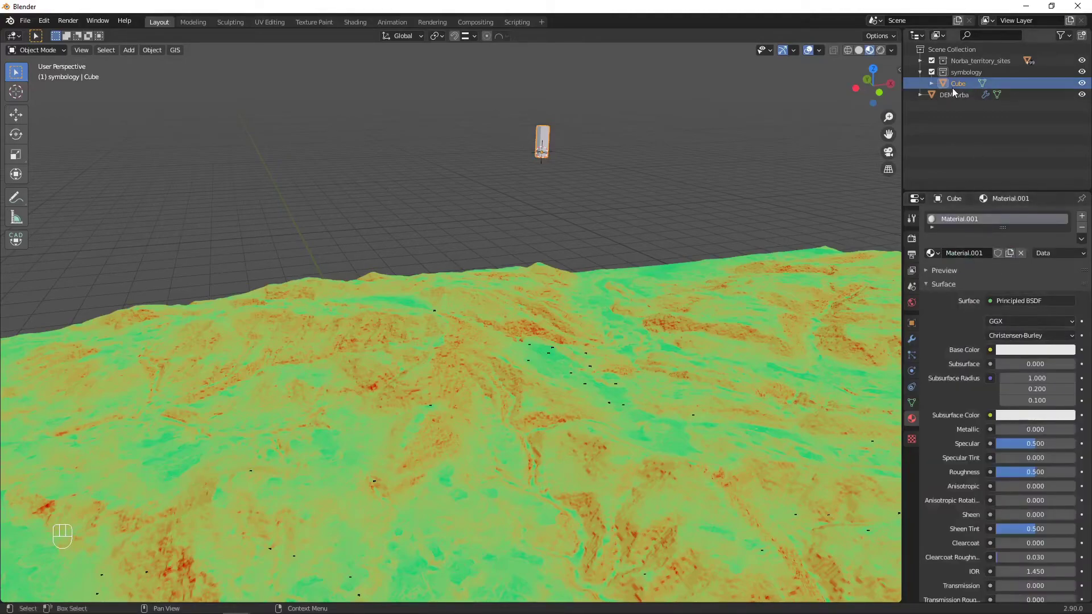
- Give the block a dark blue material with specular 0.252 and roughness 0.691
click(1013, 354)
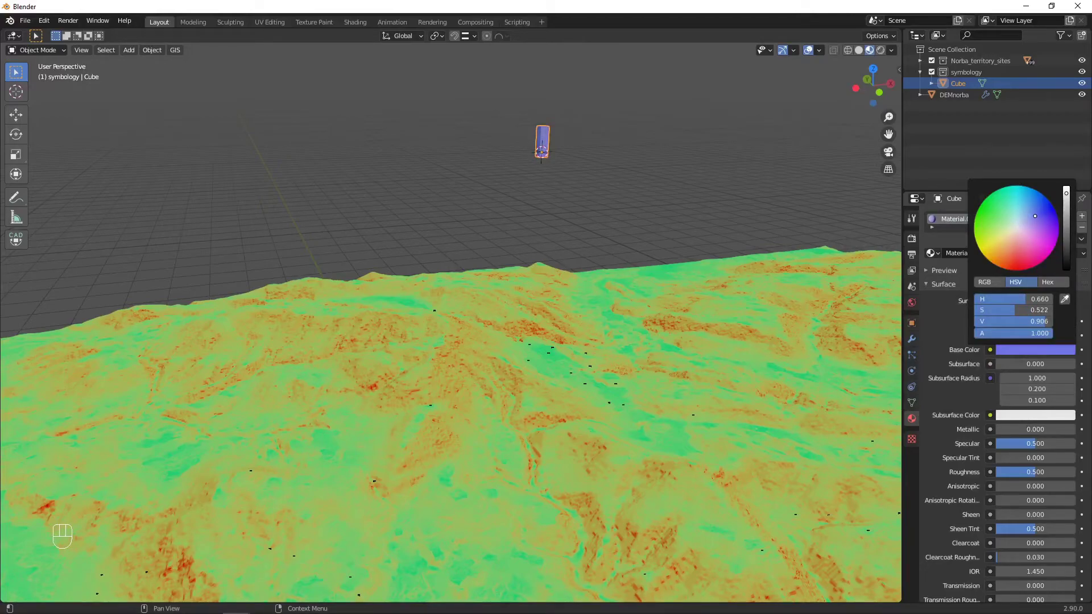
click(1022, 350)
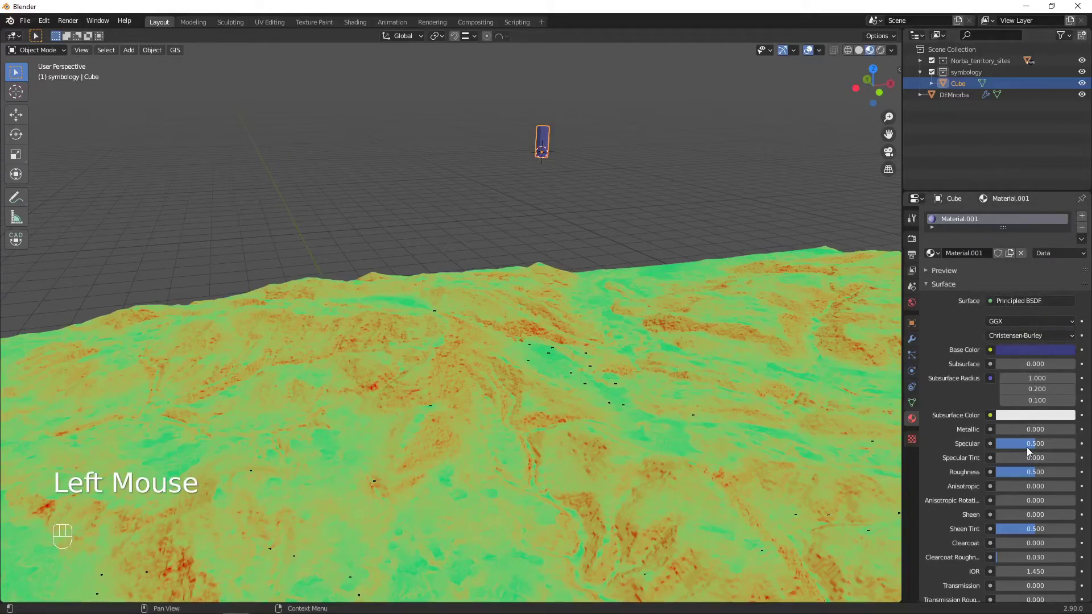
click(1028, 448)
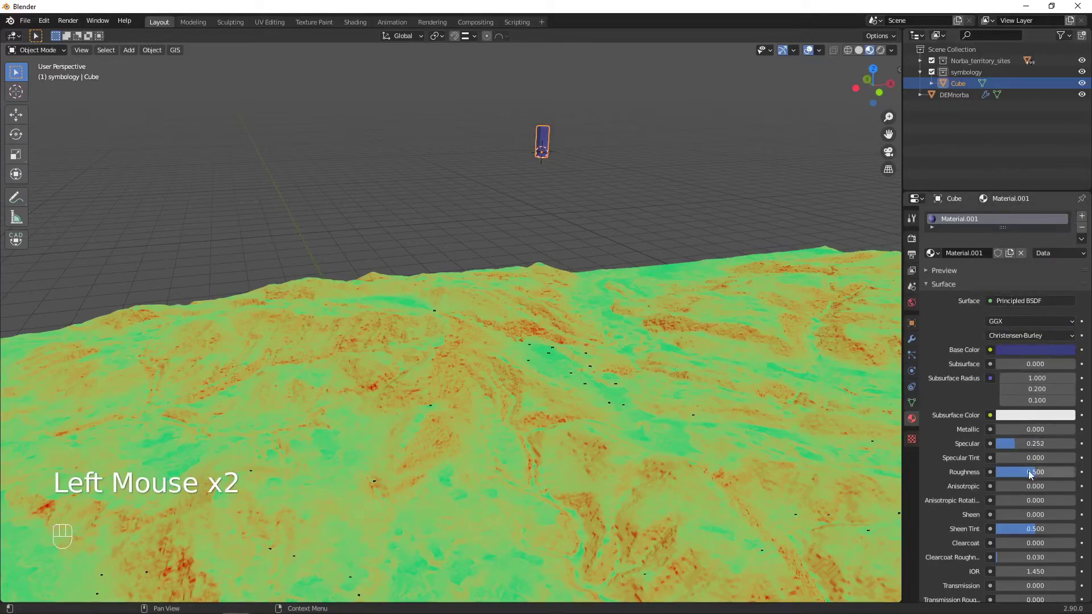
click(1035, 477)
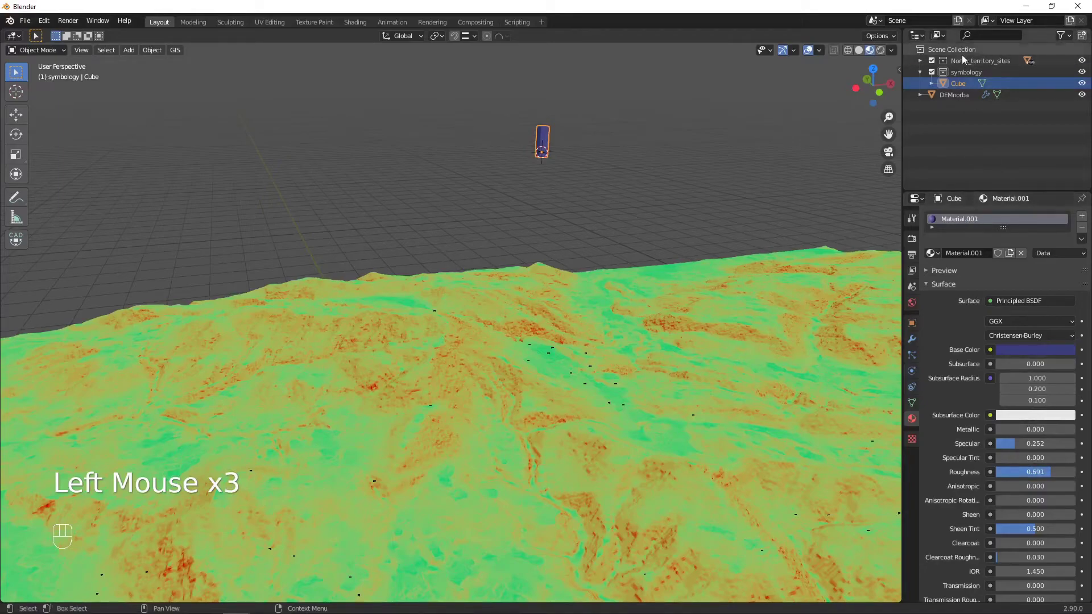
- Rename both the cube object and its material to 'Type 1'
double_click(969, 87)
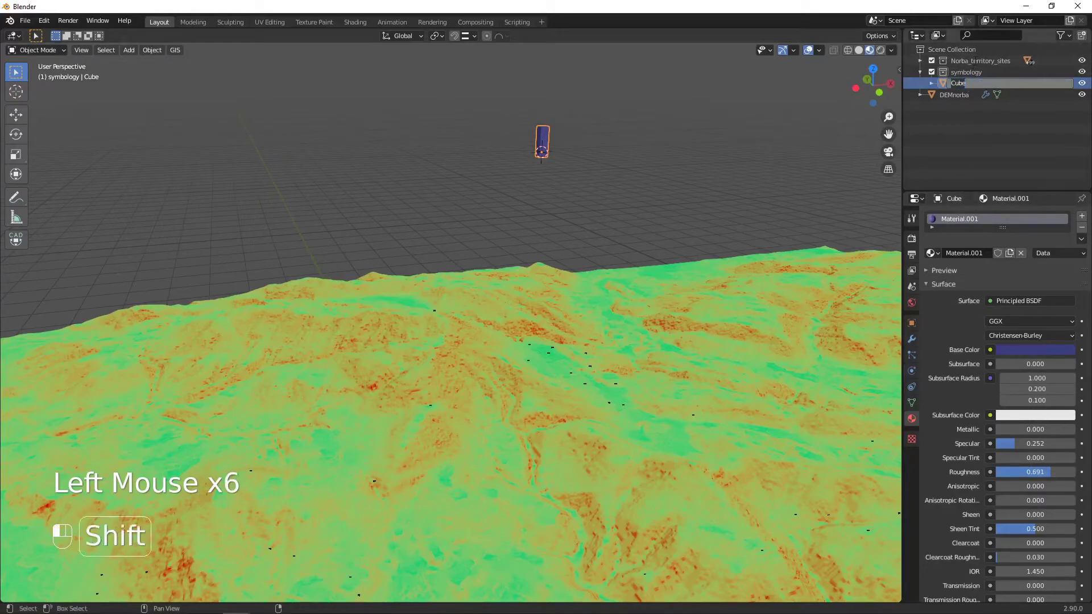
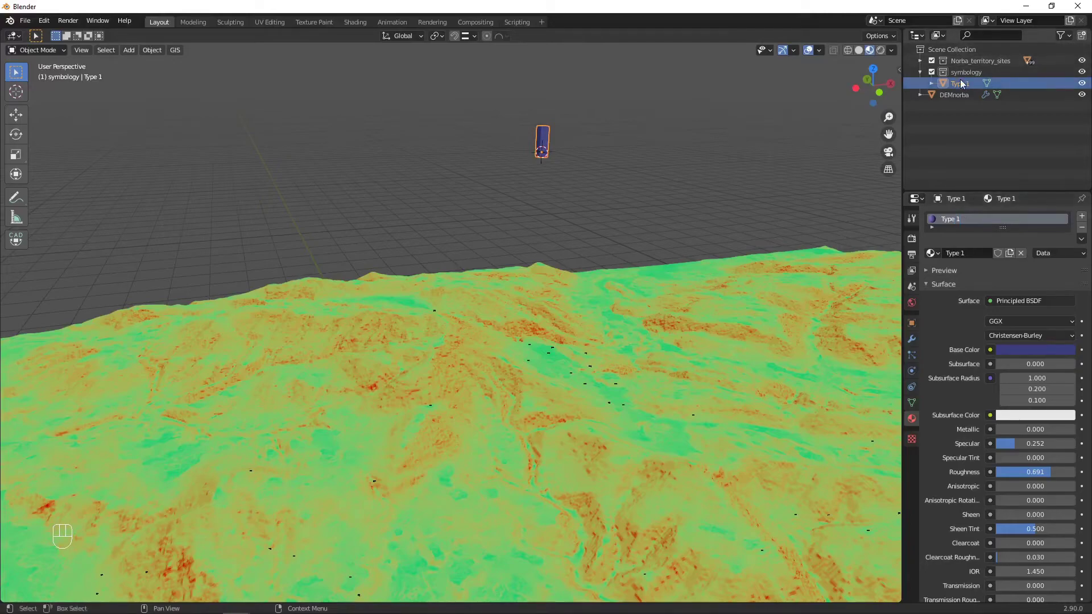
click(964, 84)
click(953, 223)
scroll(down, 3)
drag(579, 203, 578, 197)
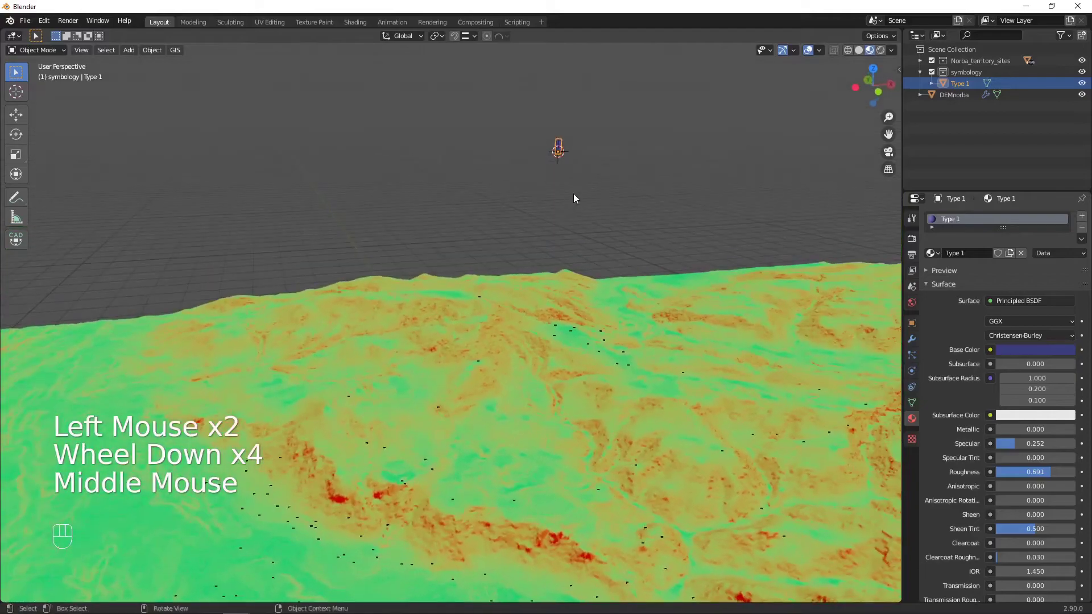
- Expand the Norba_territory_sites collection in the Outliner and locate the very high points
scroll(down, 3)
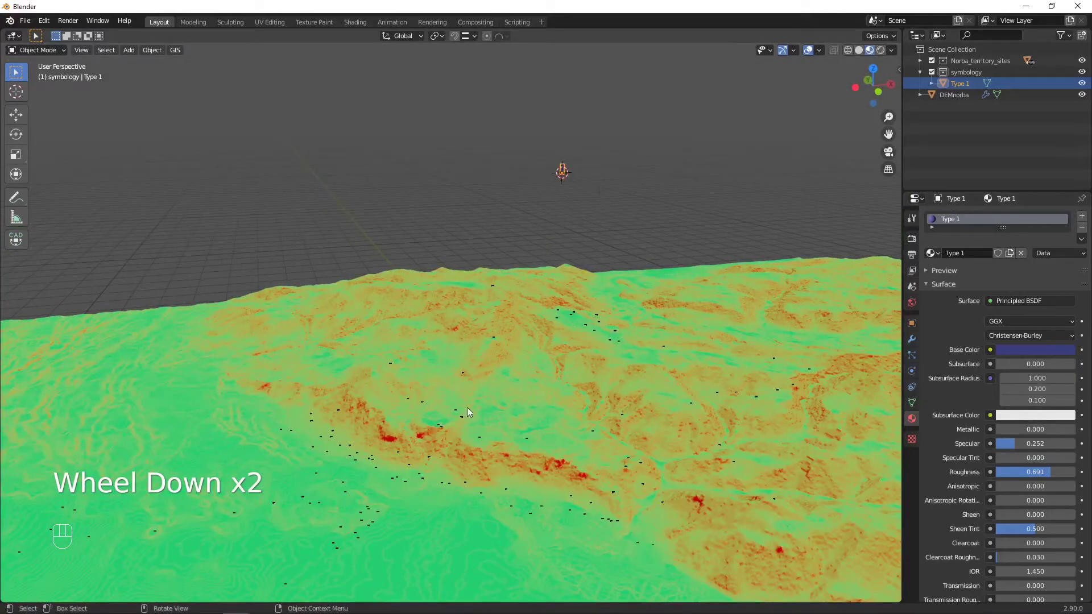
middle_click(432, 450)
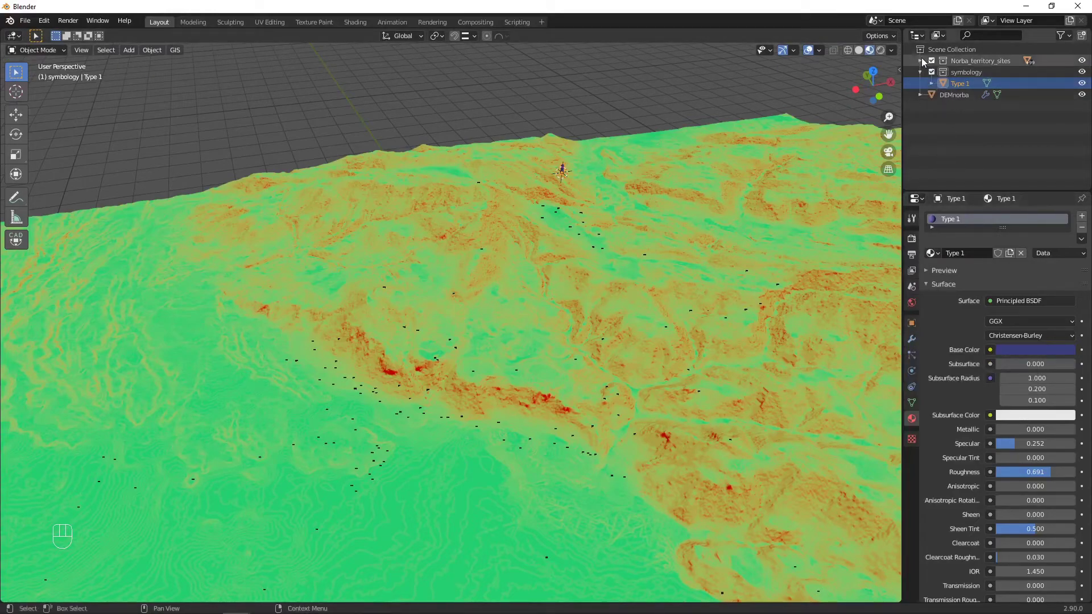
click(925, 61)
click(962, 89)
scroll(down, 3)
scroll(down, 3)
scroll(up, 3)
scroll(down, 3)
scroll(down, 3)
scroll(up, 3)
- Select the full range of very high site points in the Outliner
click(961, 83)
scroll(down, 3)
click(976, 125)
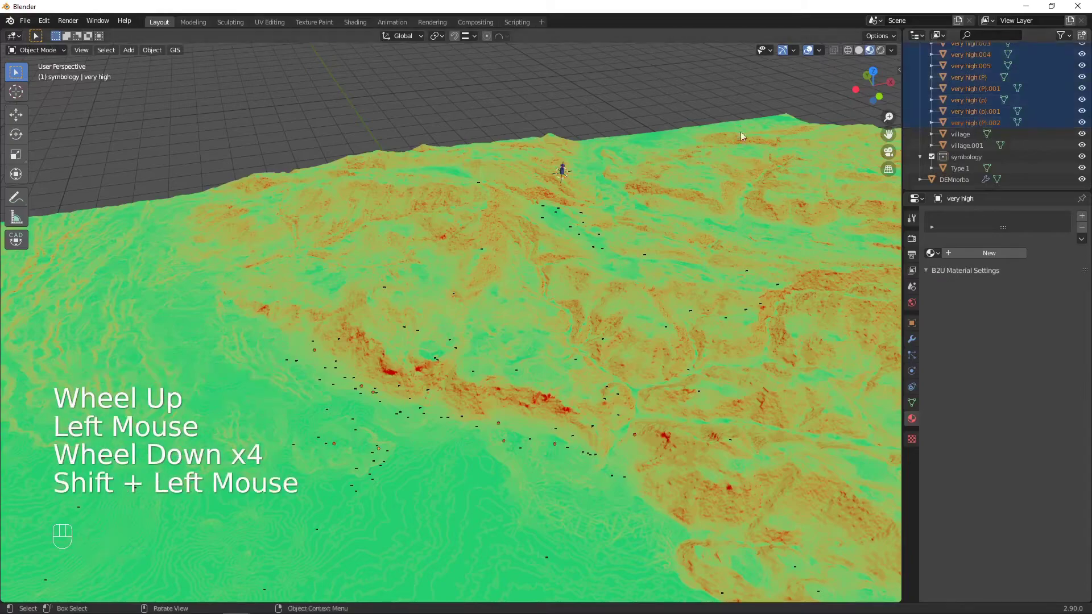
drag(603, 276, 602, 242)
scroll(up, 3)
scroll(down, 3)
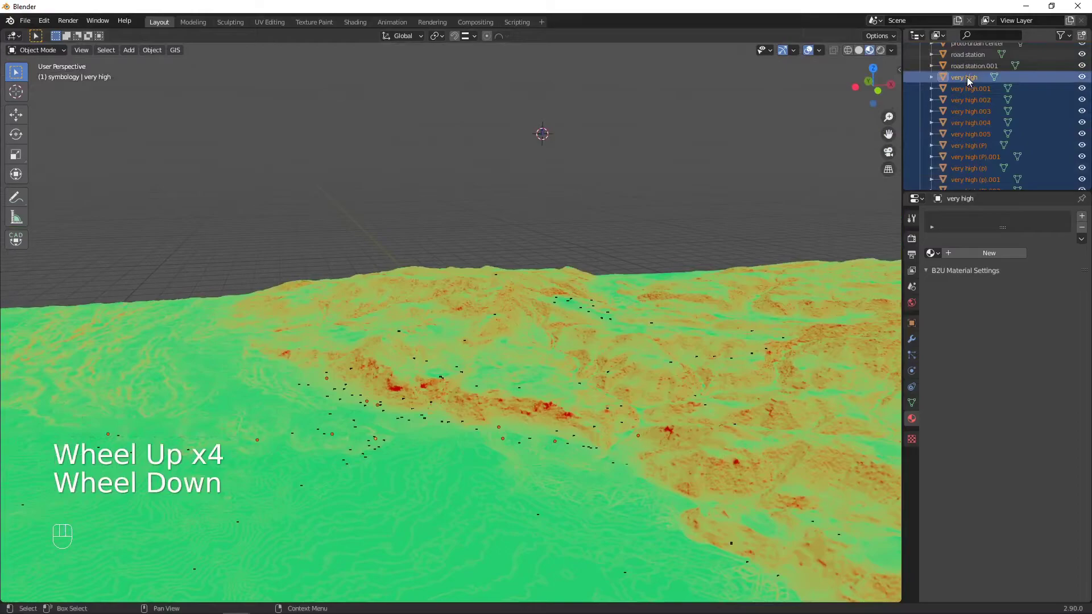
click(971, 81)
scroll(down, 3)
click(976, 124)
scroll(up, 3)
- Add the Type 1 block to the selection as the active object
click(555, 136)
scroll(down, 3)
drag(561, 153, 585, 163)
scroll(up, 3)
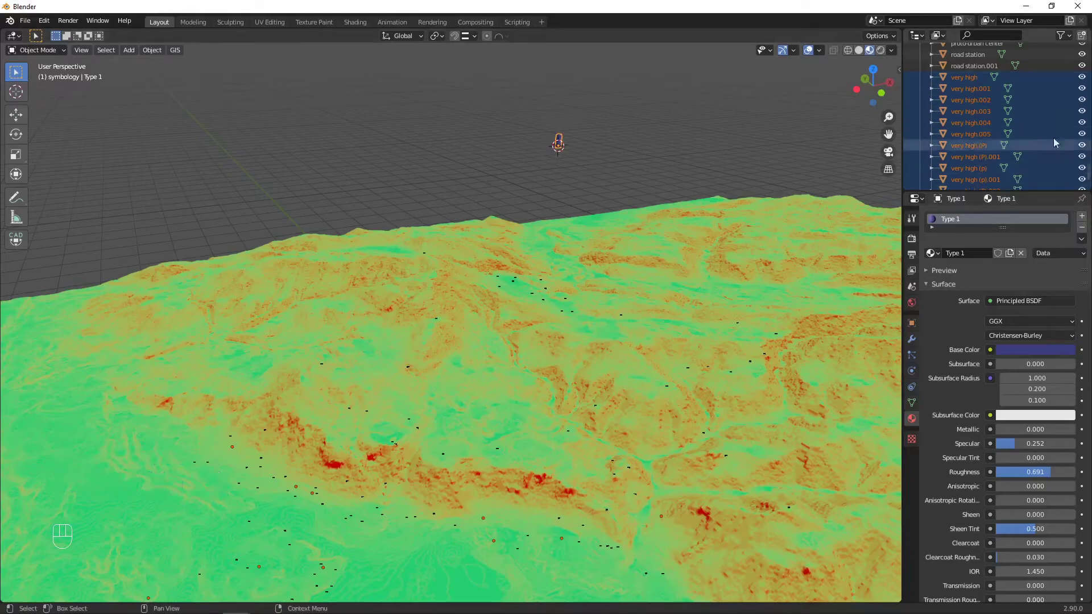
- Link Type 1's object data (Ctrl+L) to the selected very high points, turning them into blue blocks
middle_click(577, 156)
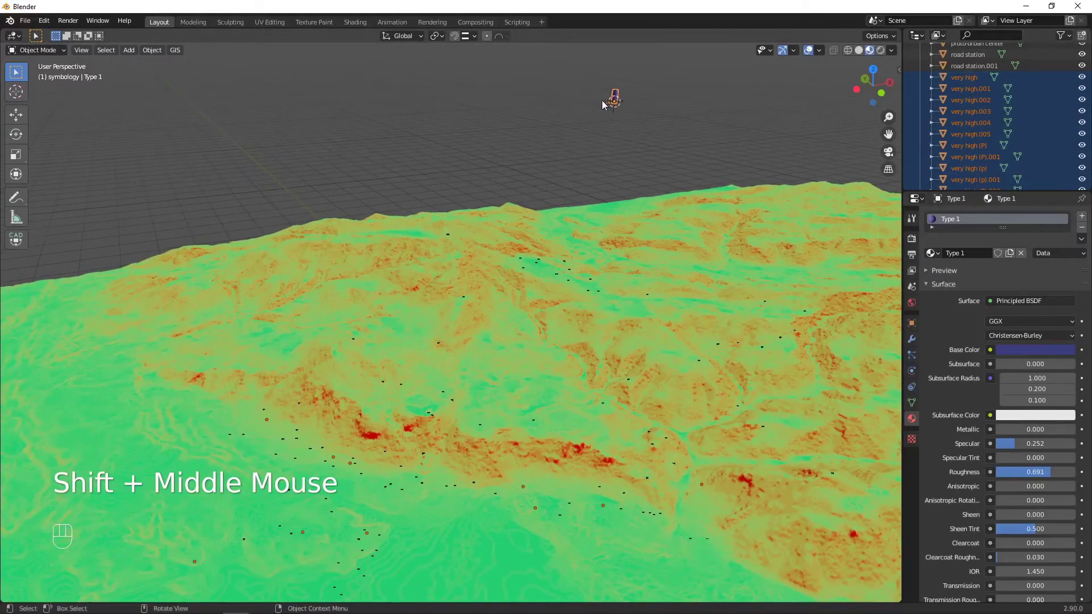
key(ctrl+l)
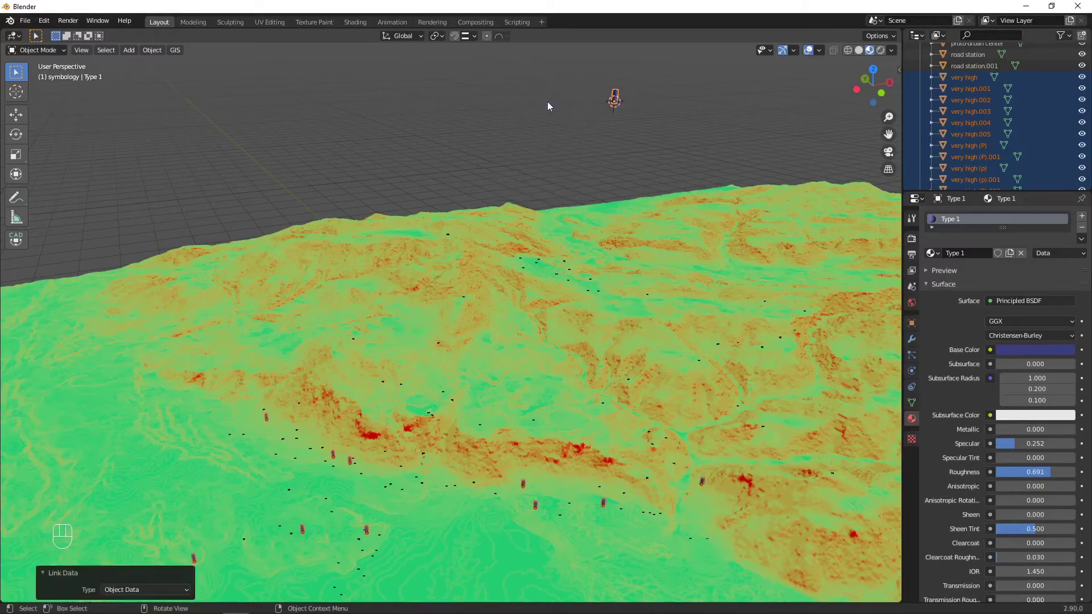
scroll(down, 3)
drag(467, 408, 539, 323)
scroll(up, 3)
scroll(up, 3)
drag(552, 355, 587, 333)
drag(574, 338, 558, 341)
scroll(down, 3)
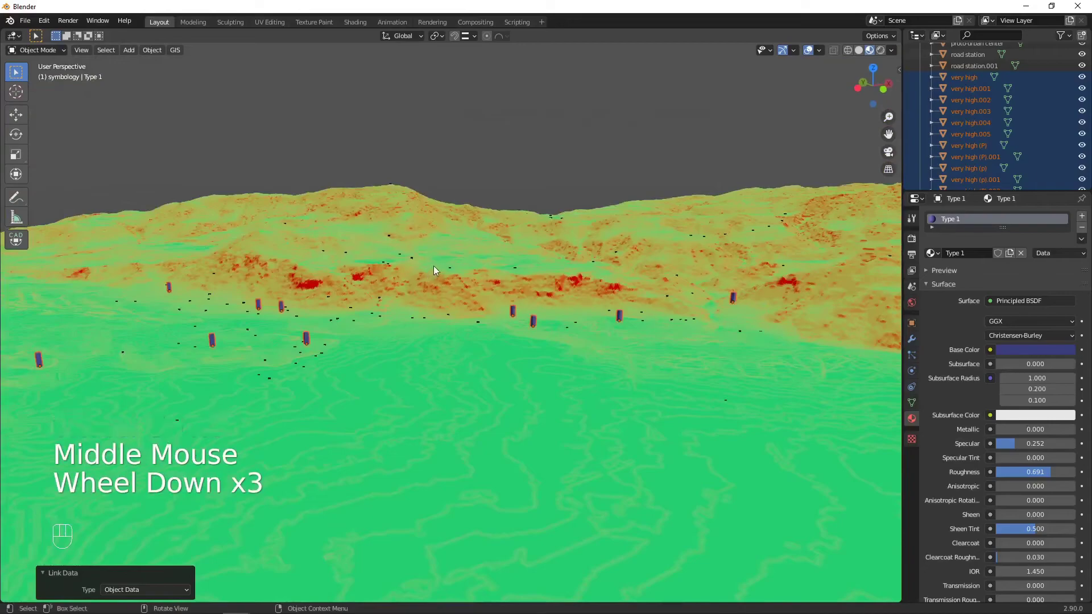
scroll(down, 3)
drag(494, 261, 494, 291)
scroll(up, 3)
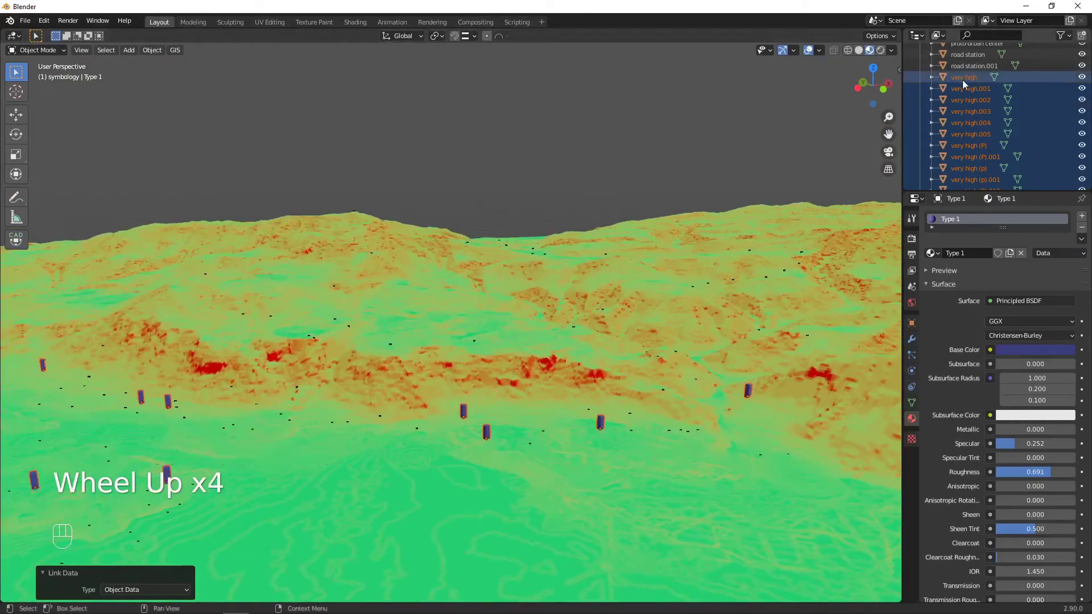
scroll(down, 3)
- Inspect the new blocks across the terrain and valley, then clear the site-point selection
drag(556, 123, 565, 202)
drag(596, 145, 589, 175)
scroll(up, 3)
drag(525, 362, 528, 348)
scroll(up, 3)
scroll(down, 3)
drag(505, 302, 497, 385)
scroll(down, 3)
drag(521, 257, 520, 252)
scroll(up, 3)
drag(533, 232, 524, 234)
scroll(up, 3)
scroll(down, 3)
click(514, 120)
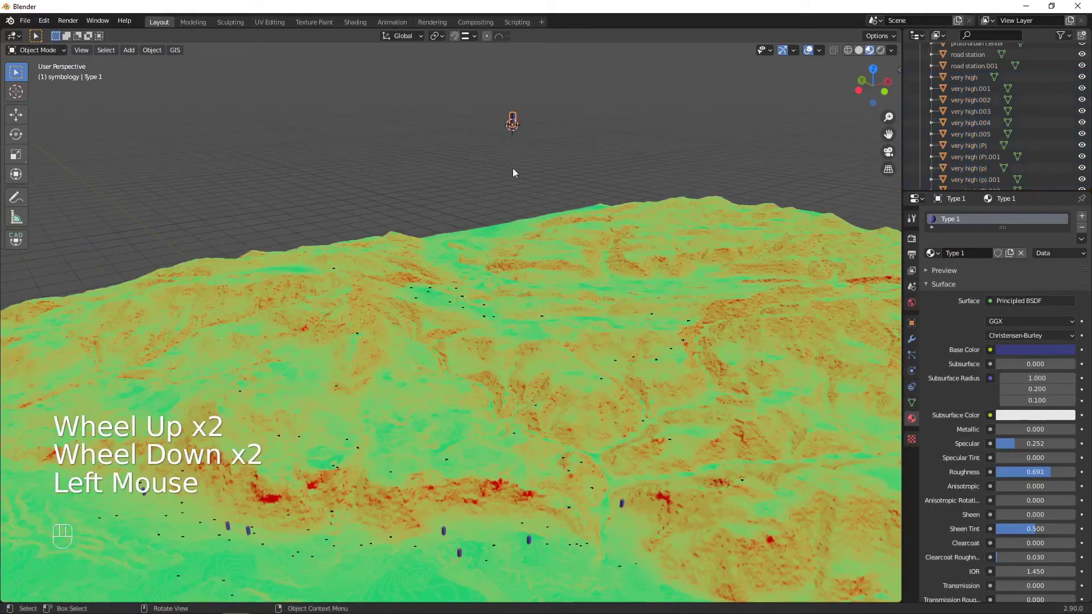
- Reshape the Type 1 mesh in Edit Mode so all linked site markers update together
key(Tab)
scroll(up, 3)
scroll(down, 3)
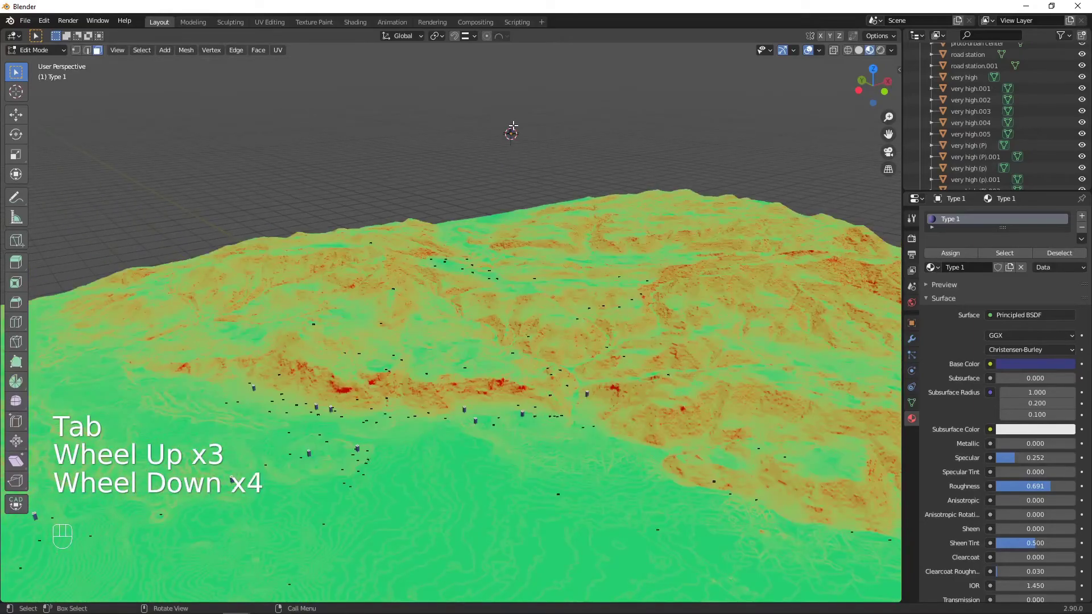
key(g)
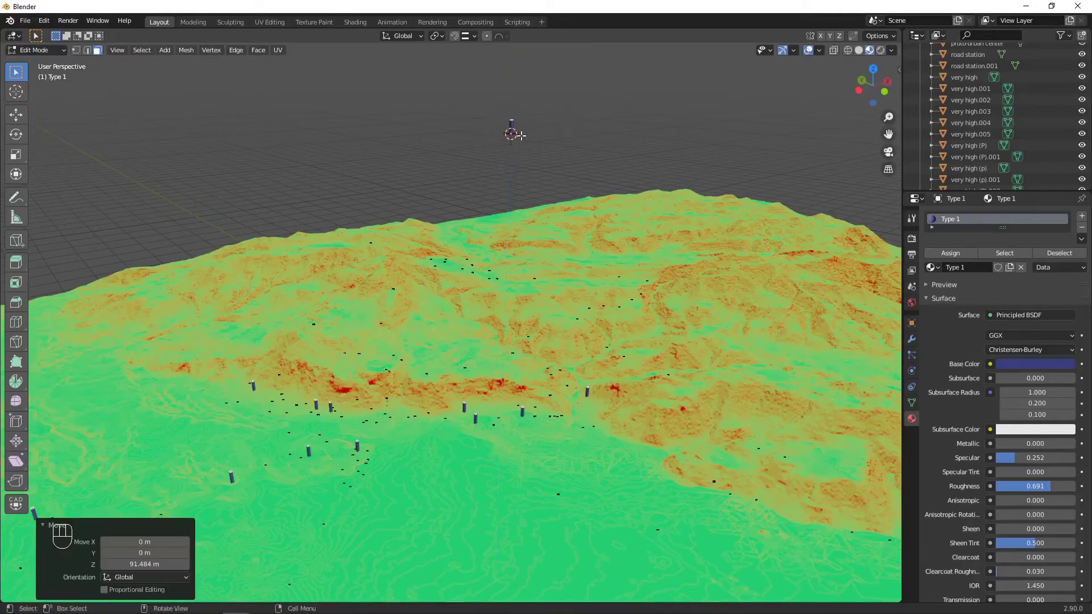
key(Tab)
scroll(up, 3)
scroll(down, 3)
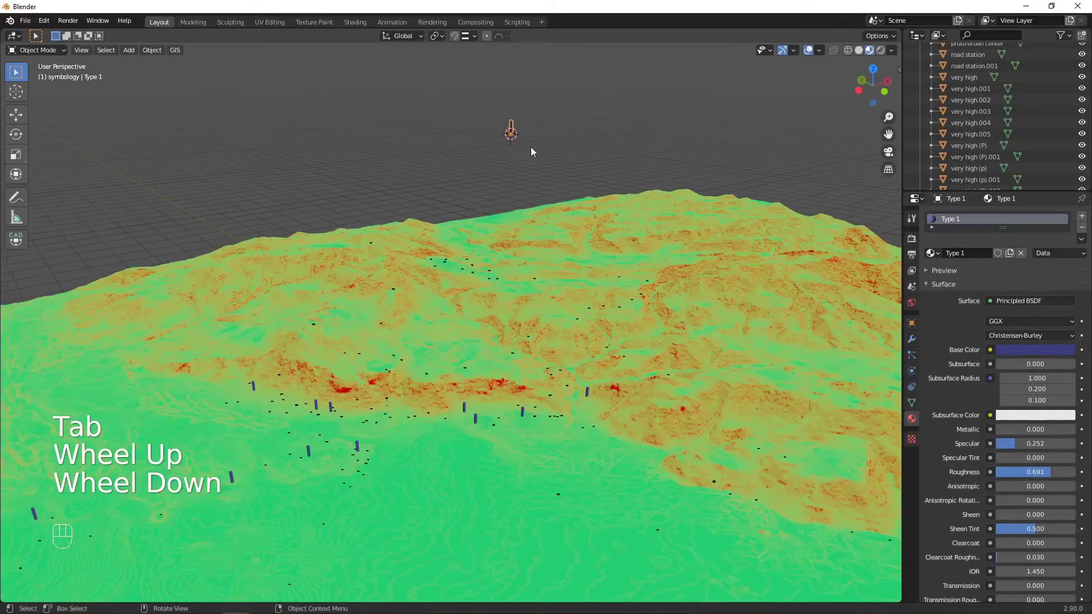
- Collapse the territory sites collection back to the top-level Outliner view
drag(529, 161, 507, 150)
scroll(up, 3)
click(922, 63)
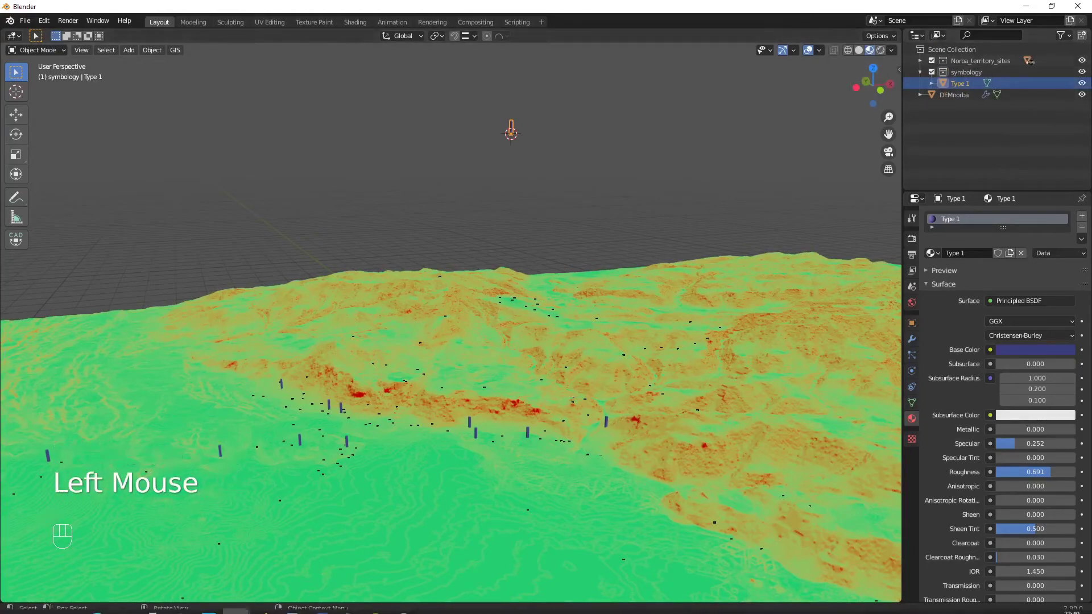